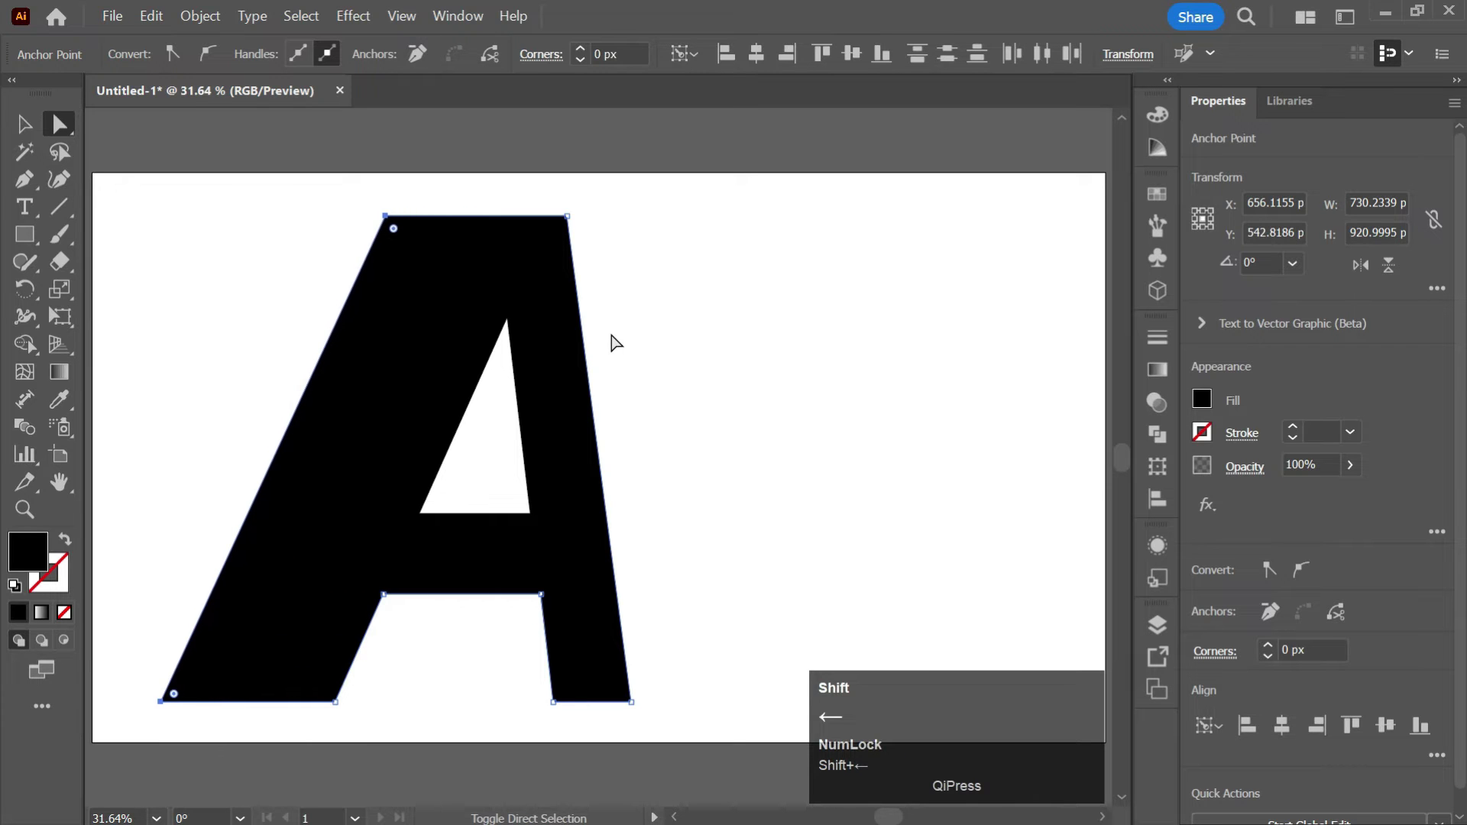
Step: Nudge the letter A's left anchor points outward with Shift+Left so the letter widens
{"action": "key", "text": "shift+Left"}
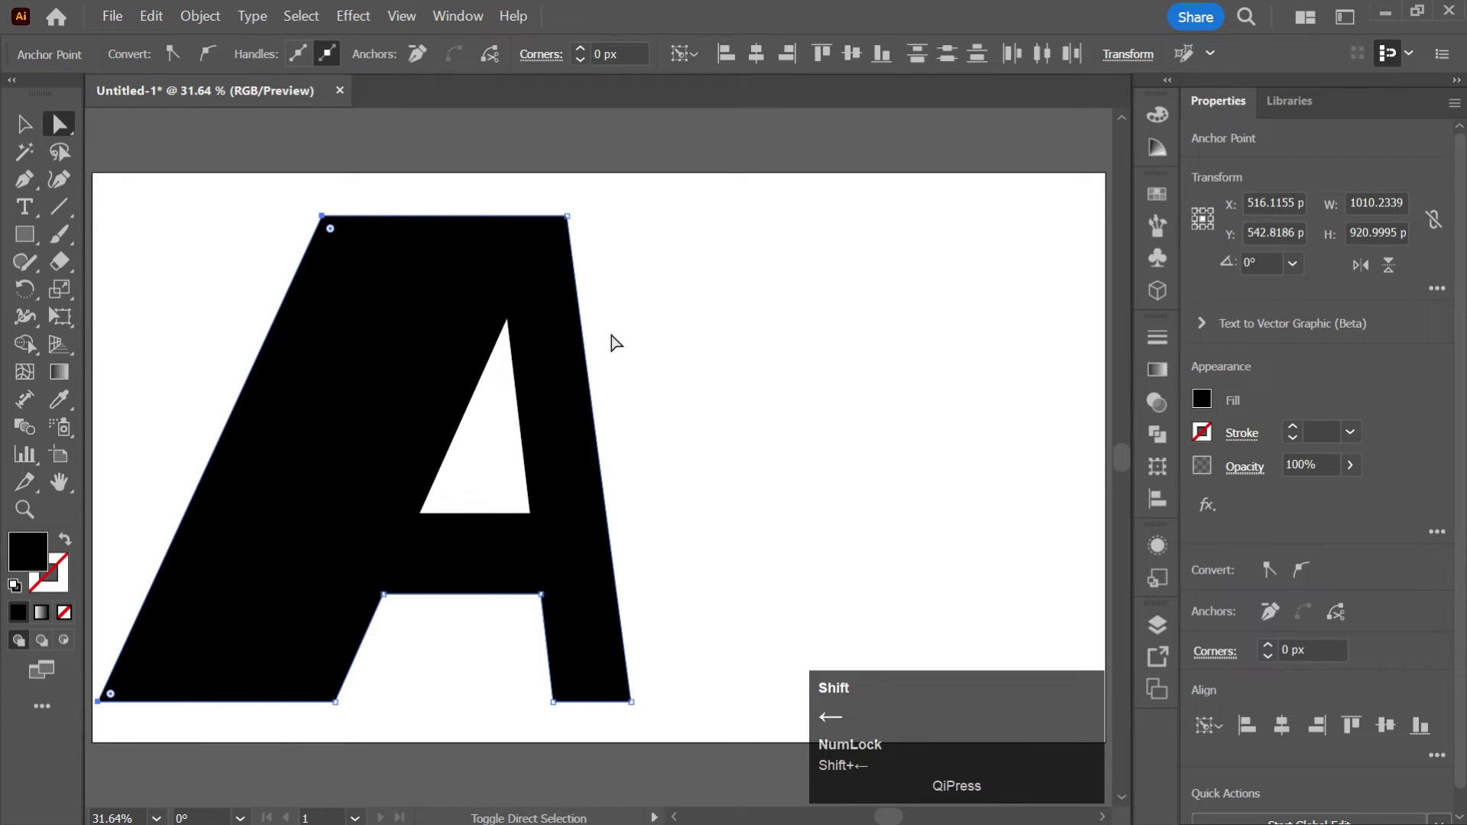
{"action": "key", "text": "v"}
Step: Apply Effect > Pixelate > Mezzotint with the Long Lines type to the letter A
{"action": "left_click_drag", "start_coordinate": [755, 353], "coordinate": [362, 17]}
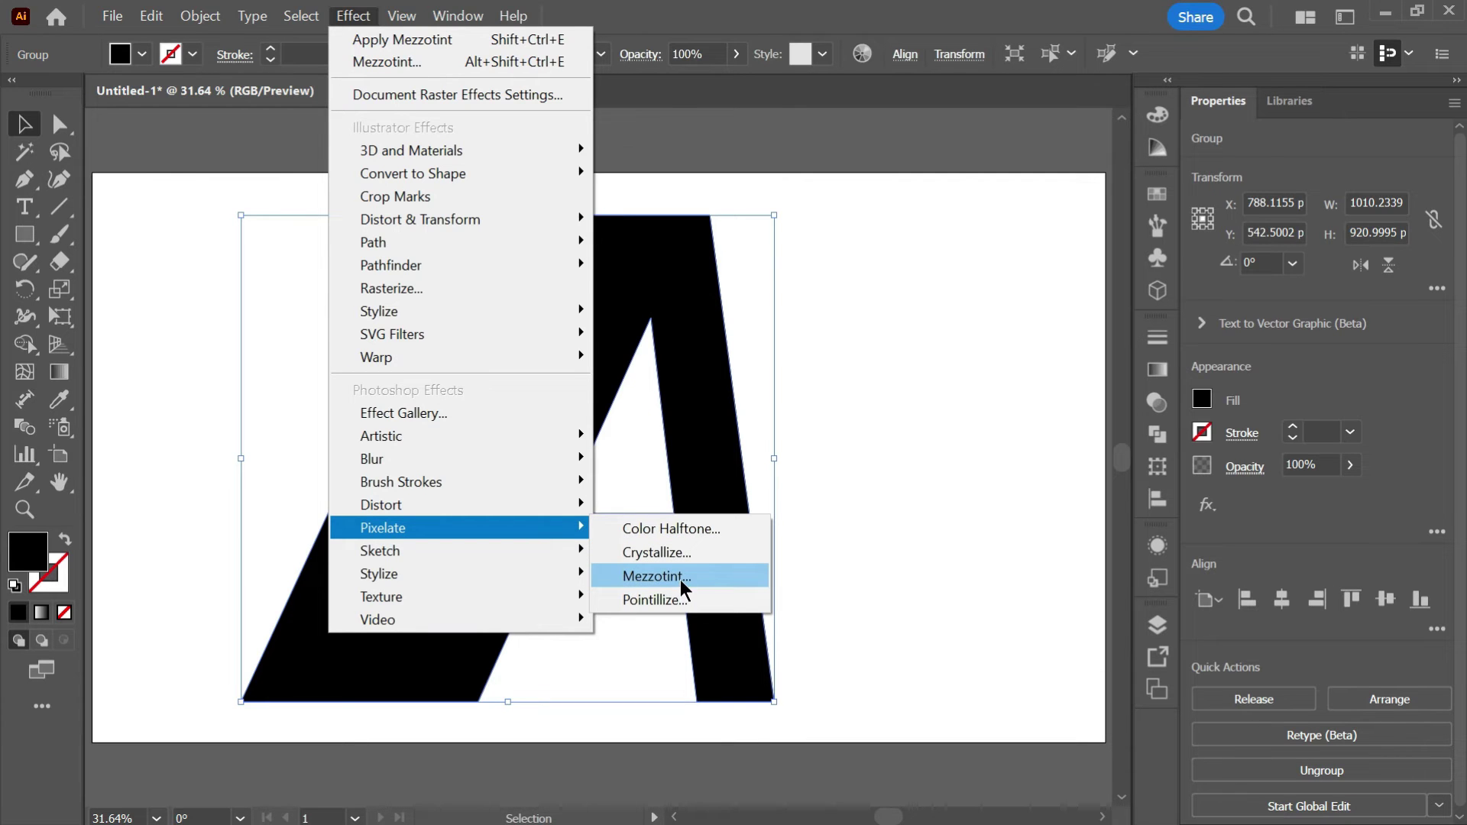
{"action": "left_click", "coordinate": [688, 584]}
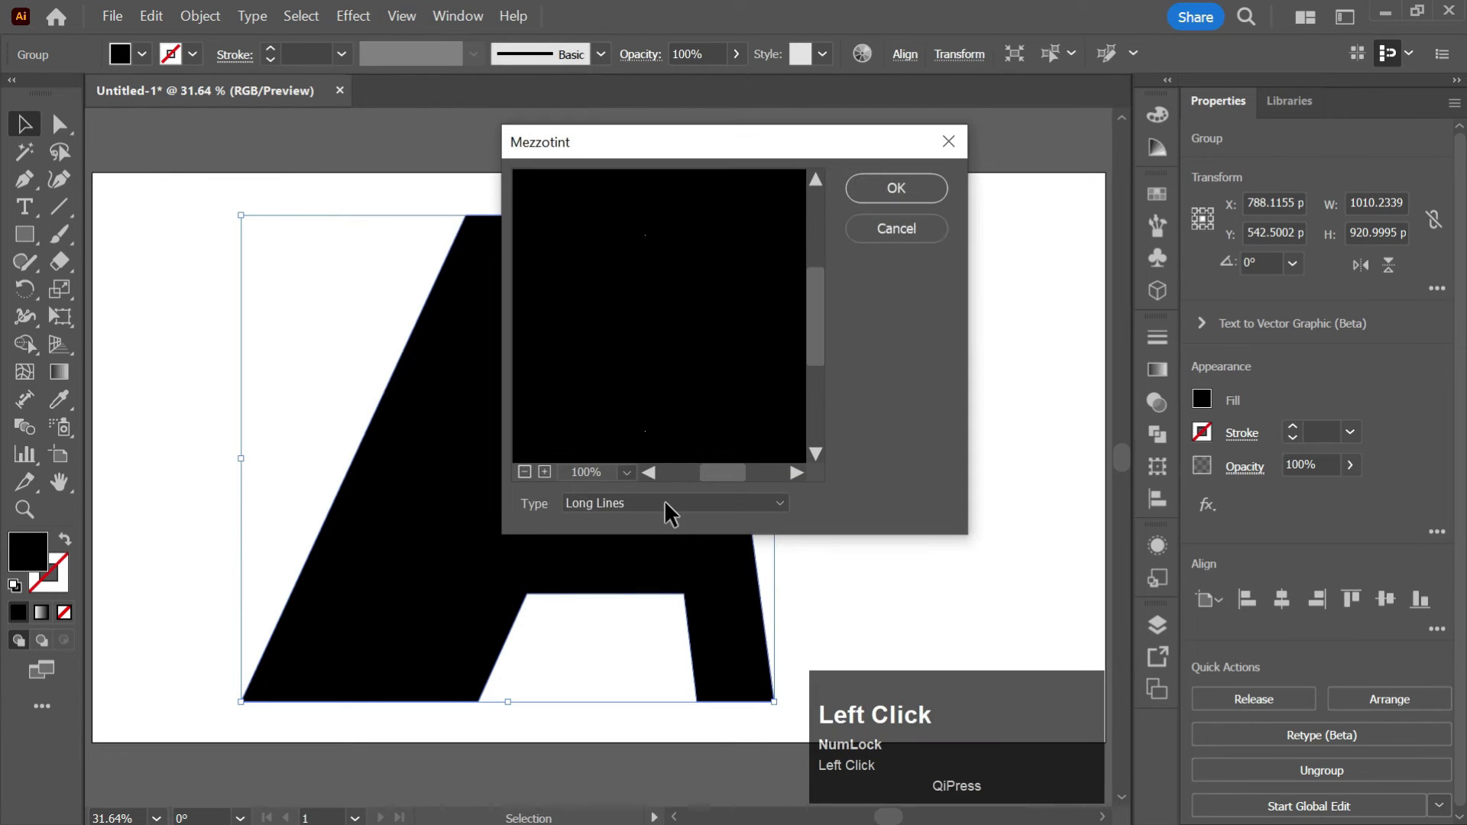
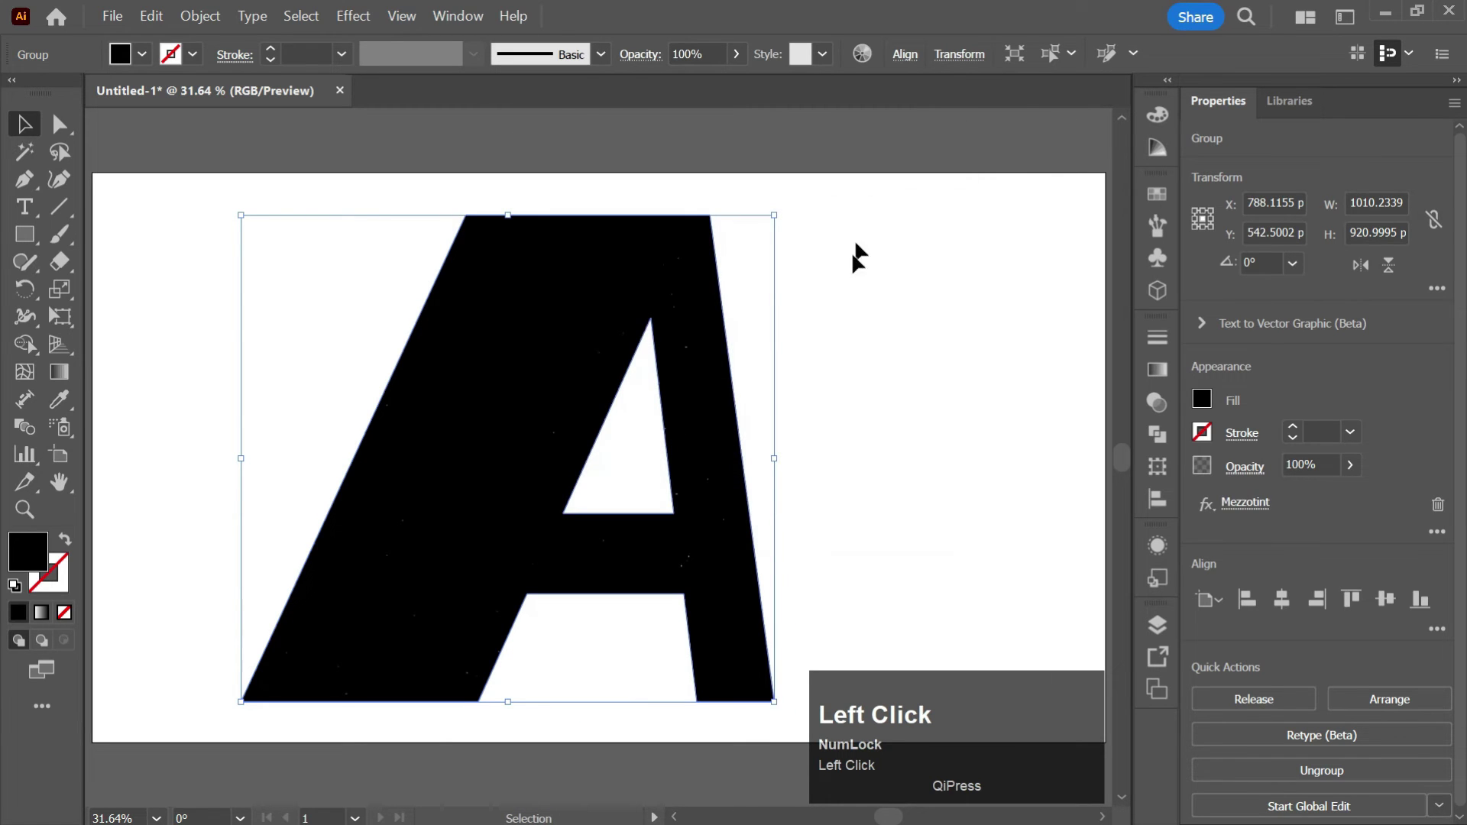
Step: Give the letter A a linear white-to-black gradient fill from the Gradient panel
{"action": "left_click", "coordinate": [1162, 367]}
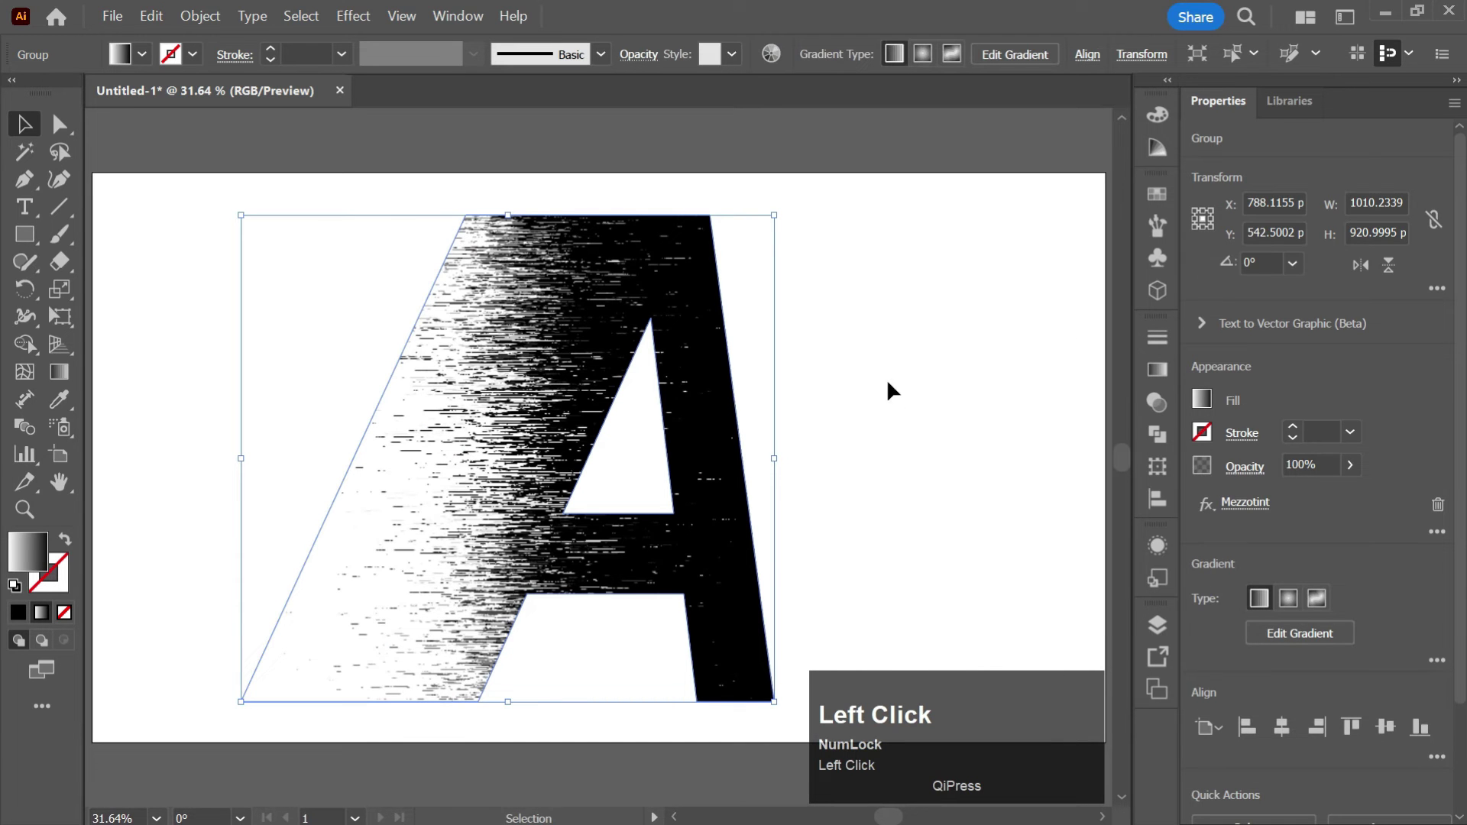
{"action": "left_click", "coordinate": [577, 504]}
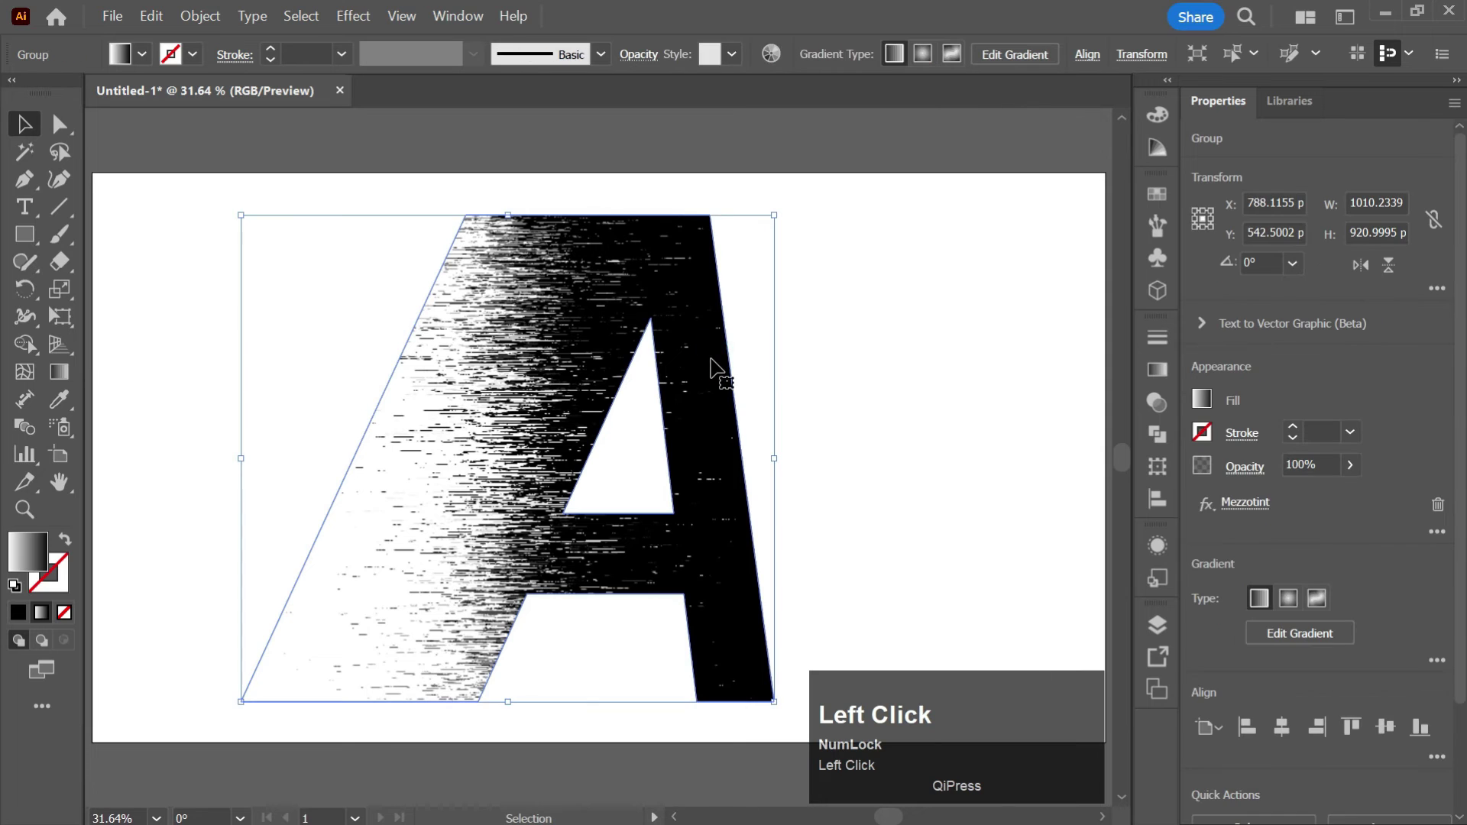
Step: Drag the gradient diagonally from upper-left toward the counter, then deselect to view the dissolving streaks
{"action": "key", "text": "g"}
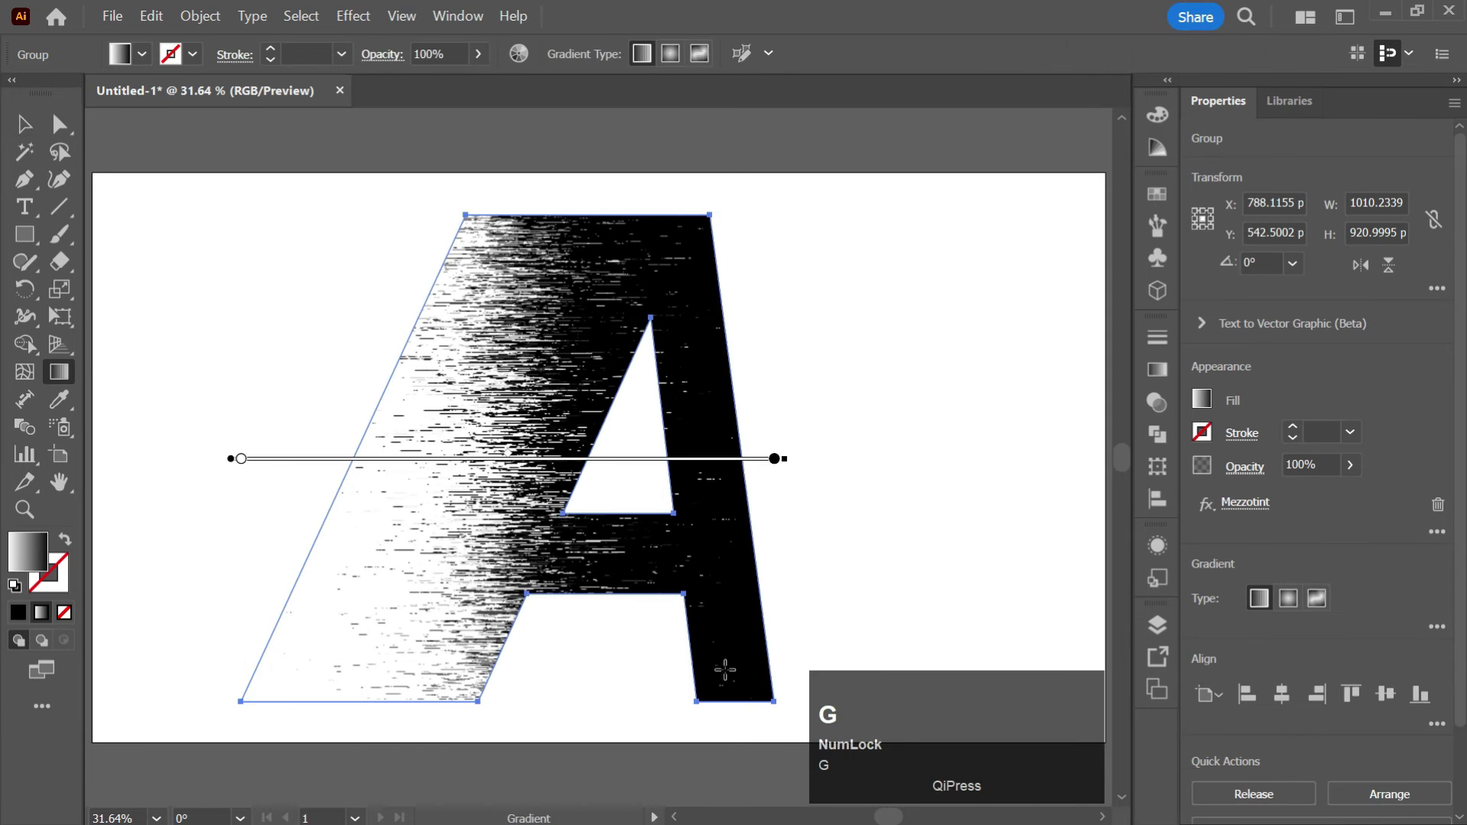
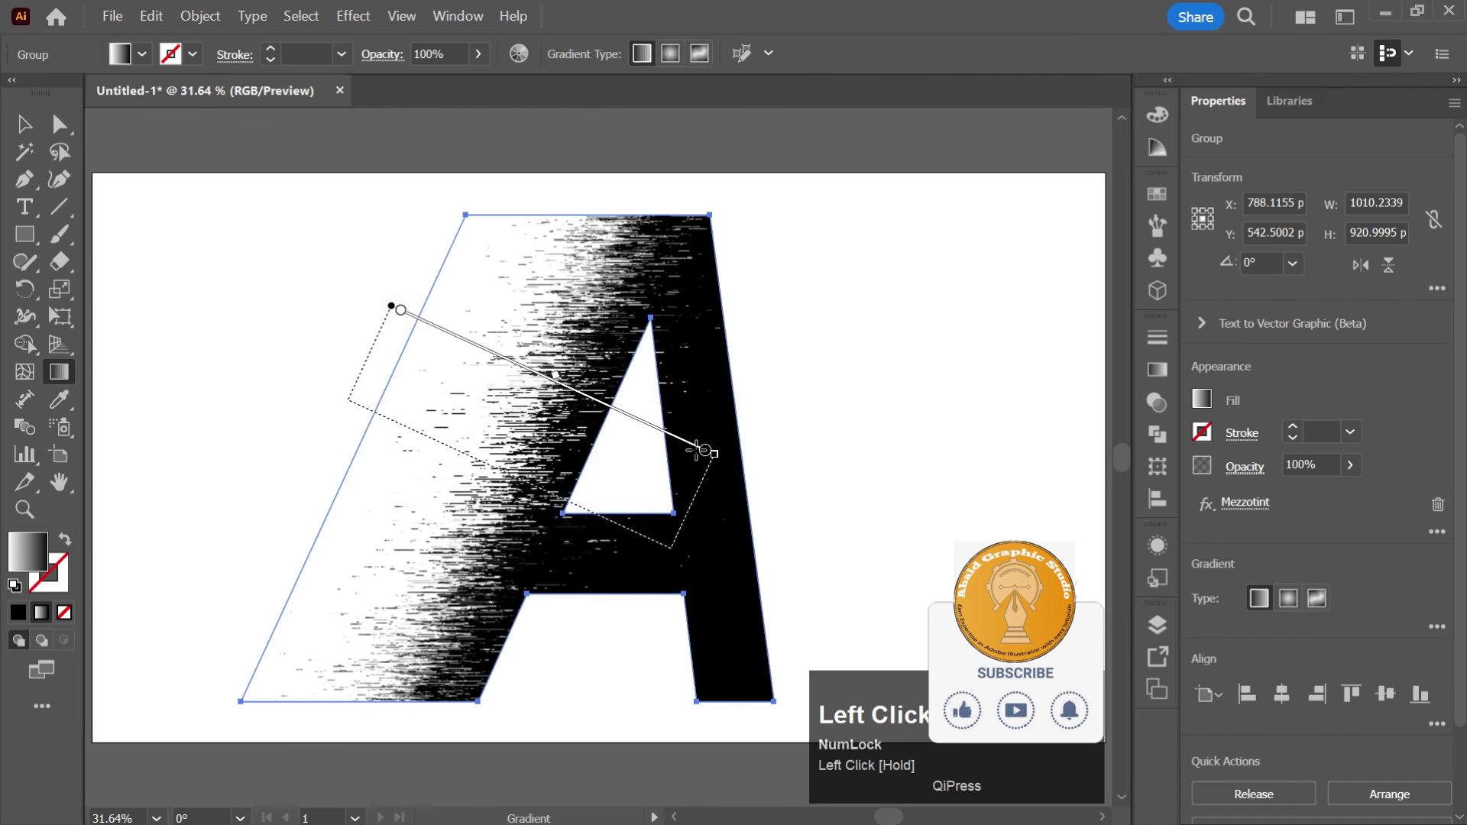
{"action": "key", "text": "v"}
{"action": "left_click", "coordinate": [839, 333]}
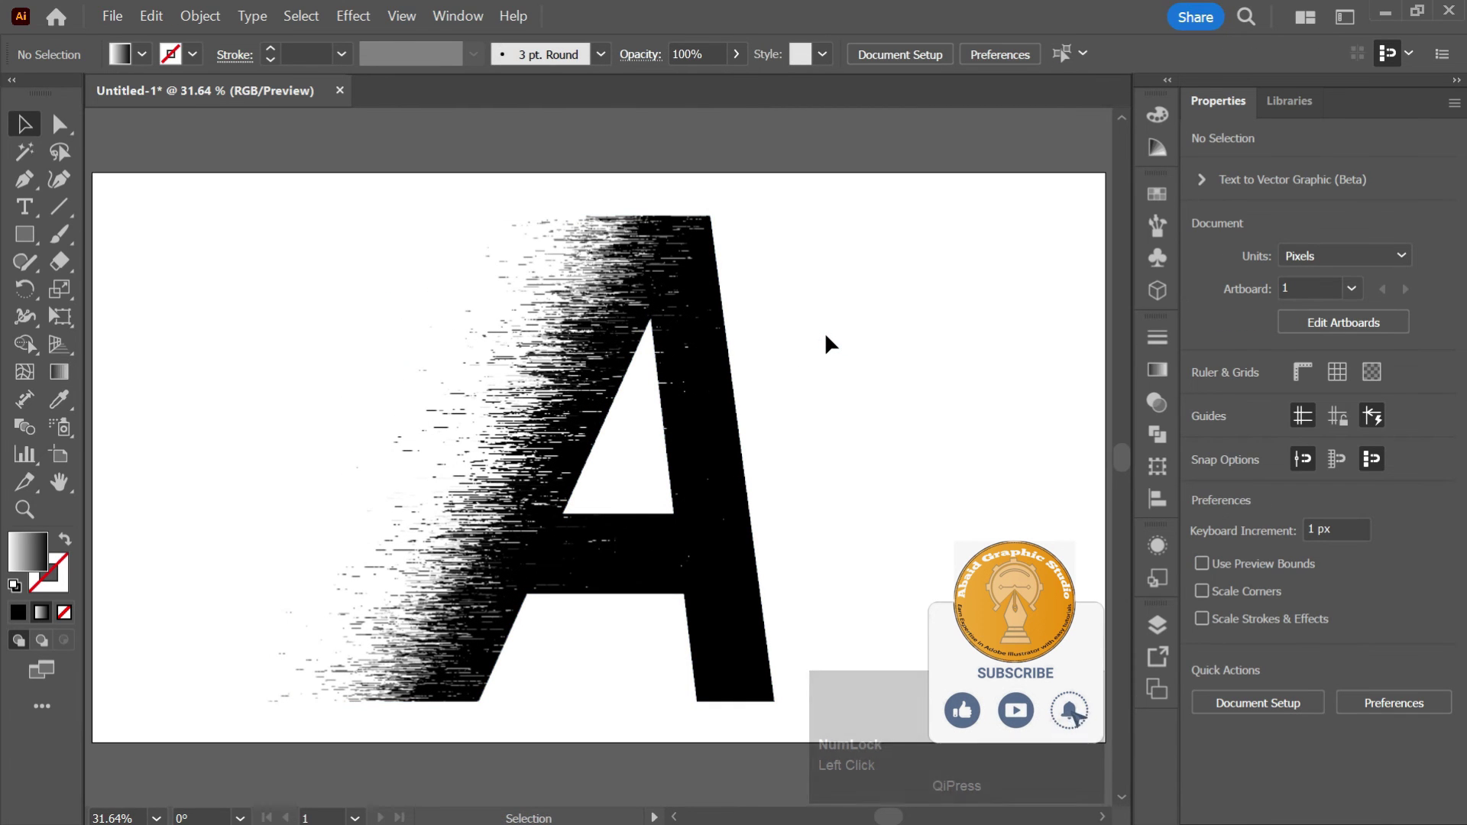